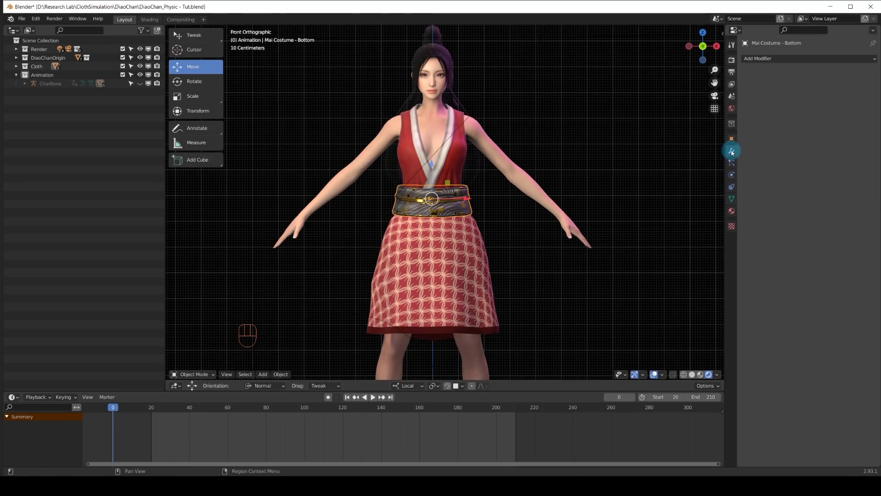
Step: Add a Surface Deform modifier to Mai Costume - Bottom and start picking DiaoChanSamba as its target
{"action": "left_click_drag", "start_coordinate": [785, 61], "coordinate": [786, 202]}
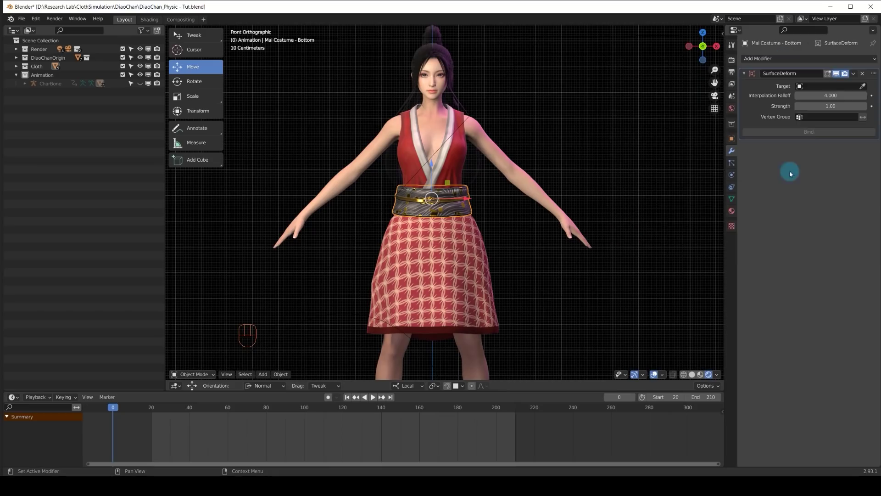
{"action": "left_click", "coordinate": [863, 89]}
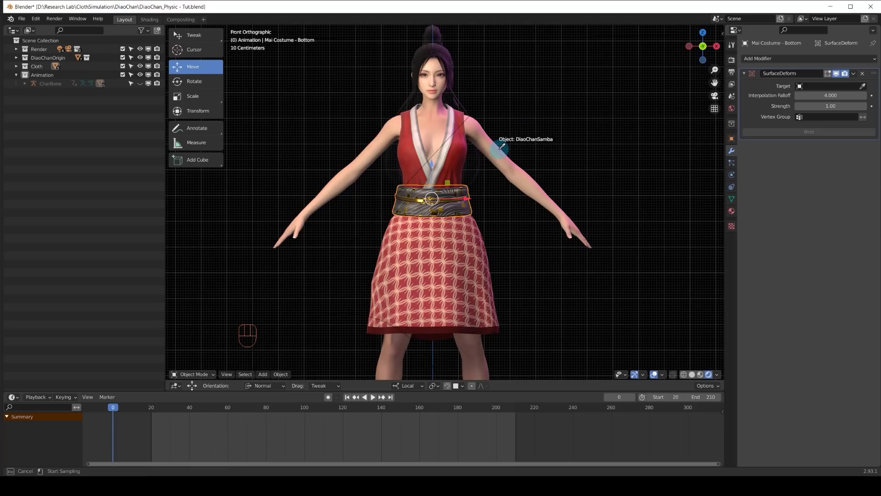
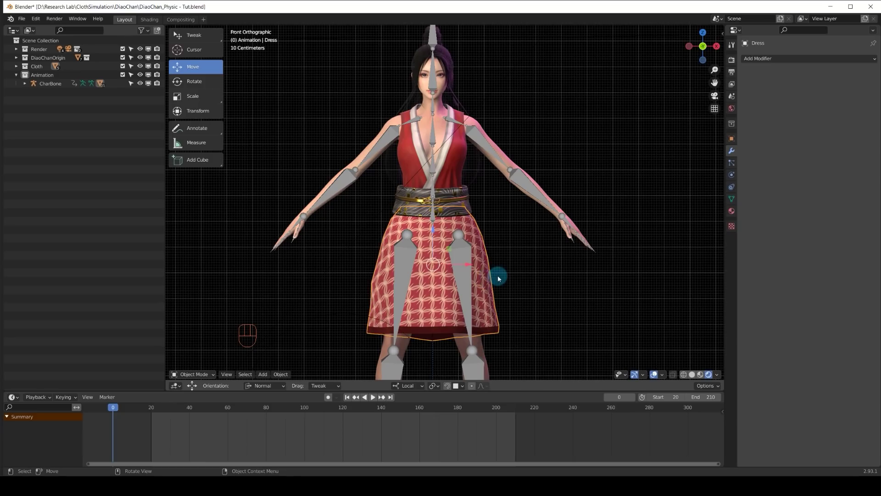
Step: Select the dress with the CharBone armature and parent it using With Automatic Weights
{"action": "key", "text": "KP_Divide"}
{"action": "left_click", "coordinate": [517, 227]}
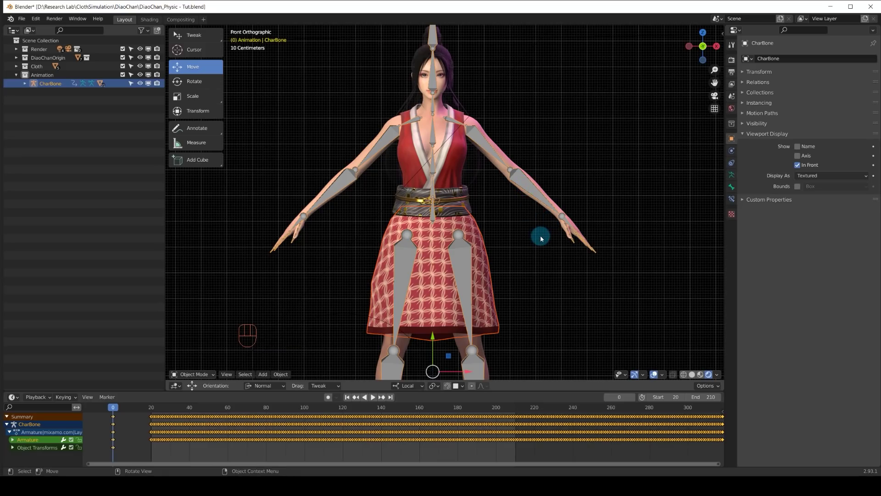
{"action": "key", "text": "ctrl+p"}
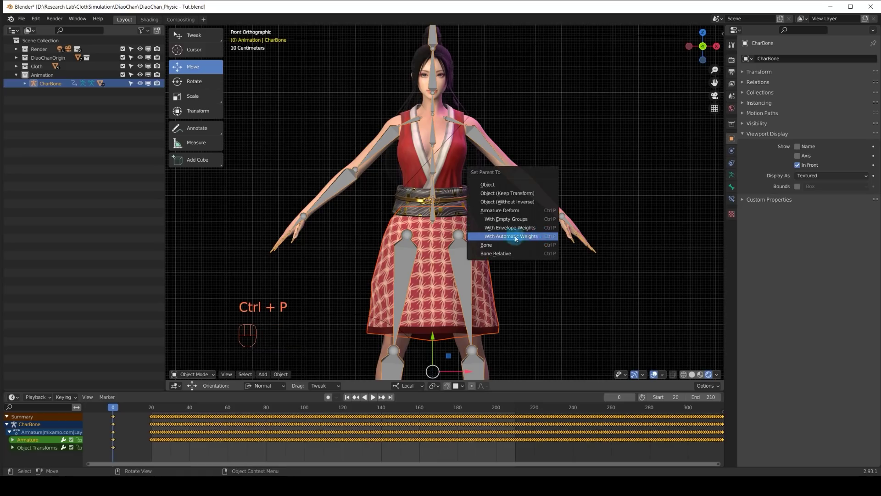
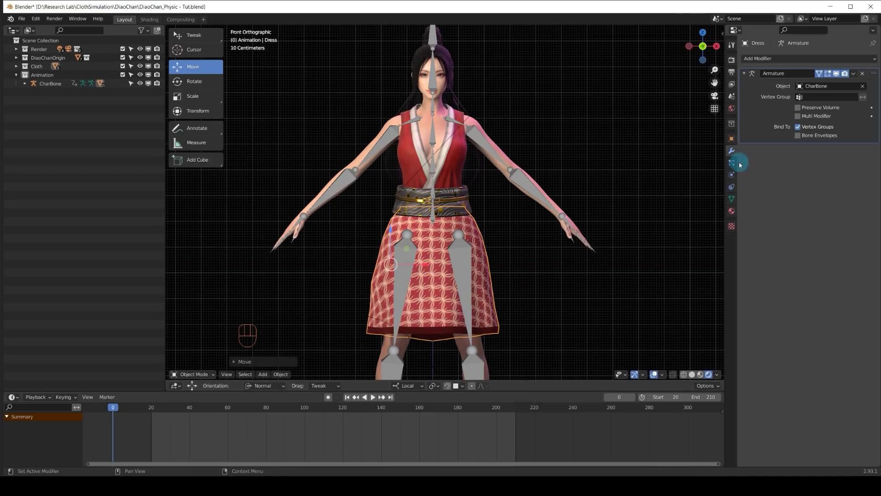
Step: Show the dress's vertex group list to add a PinWeight group
{"action": "left_click", "coordinate": [735, 198]}
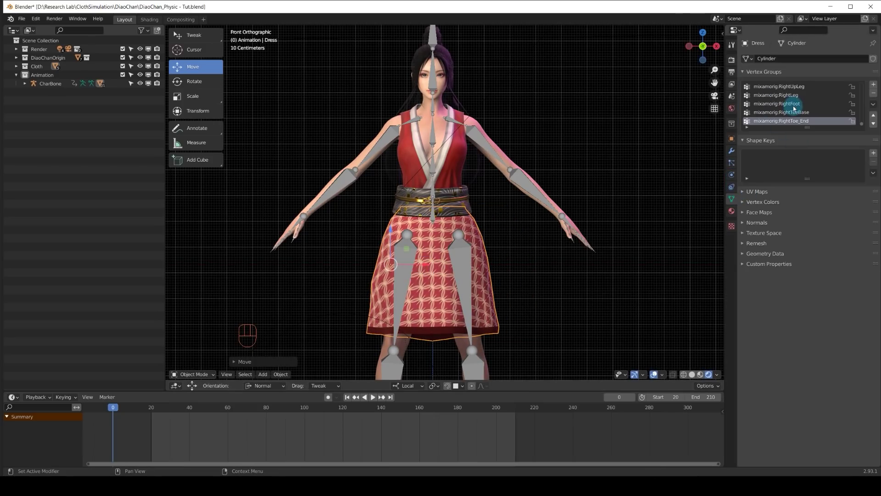
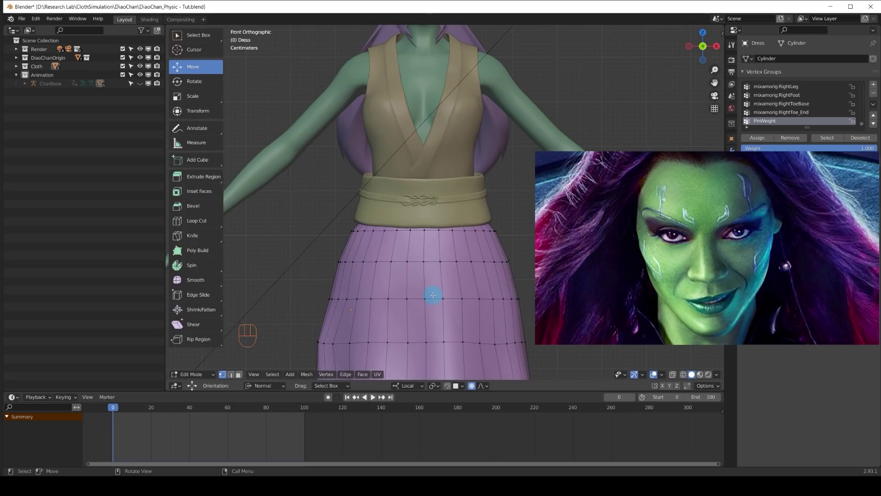
Step: Isolate the skirt on its own and begin weighting the waist for the PinWeight group
{"action": "key", "text": "KP_Divide"}
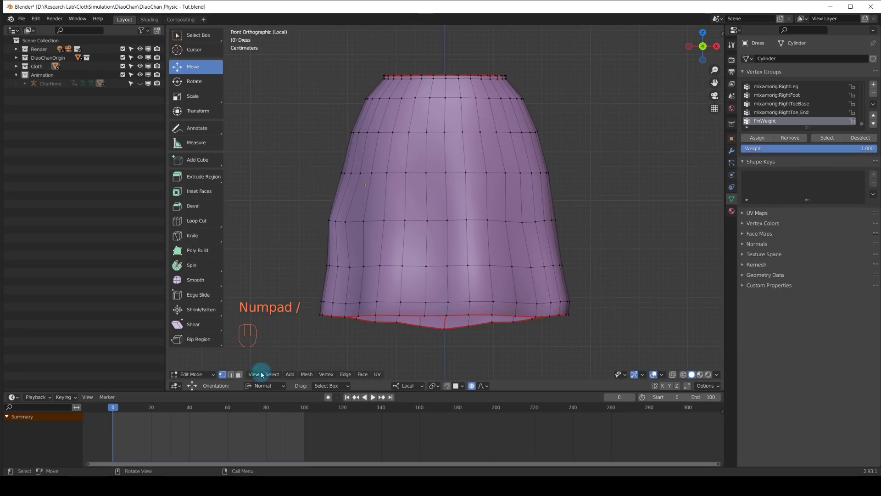
{"action": "left_click_drag", "start_coordinate": [209, 373], "coordinate": [216, 328]}
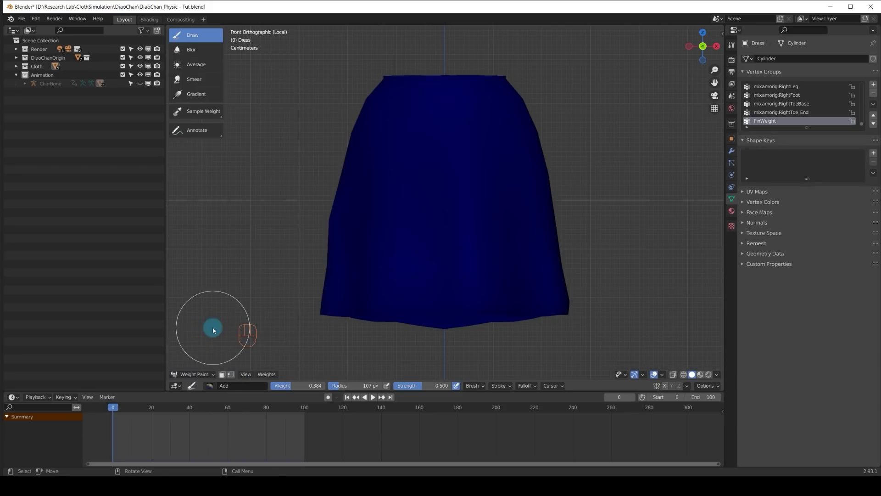
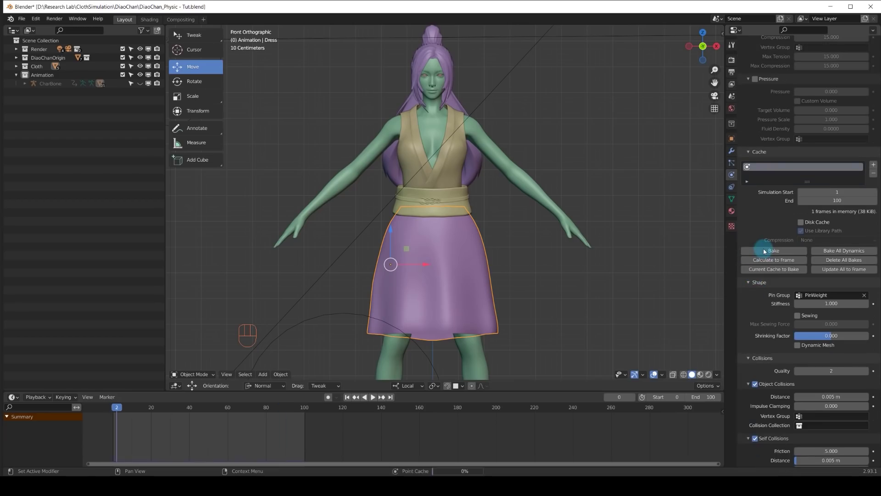
Step: Bake the PinWeight-pinned cloth simulation over 100 frames and review the skirt during the dance
{"action": "left_click", "coordinate": [769, 256]}
{"action": "key", "text": "space"}
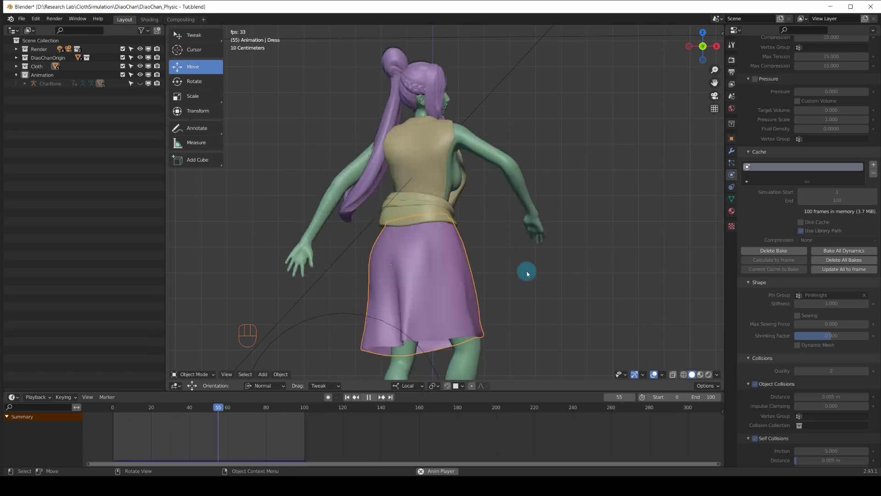
{"action": "key", "text": "space"}
{"action": "left_click_drag", "start_coordinate": [252, 409], "coordinate": [256, 411]}
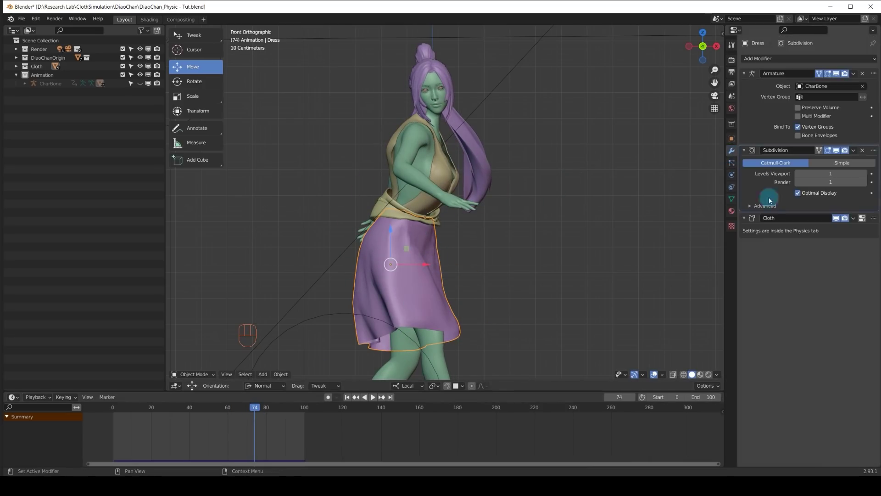
Step: Add a second Subdivision Surface modifier and move it below the Cloth modifier
{"action": "left_click_drag", "start_coordinate": [858, 150], "coordinate": [839, 167]}
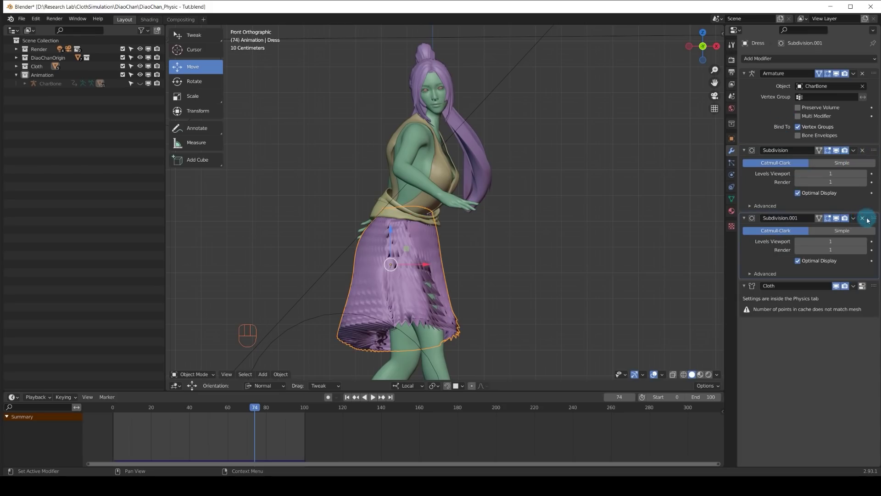
{"action": "left_click_drag", "start_coordinate": [874, 238], "coordinate": [876, 318]}
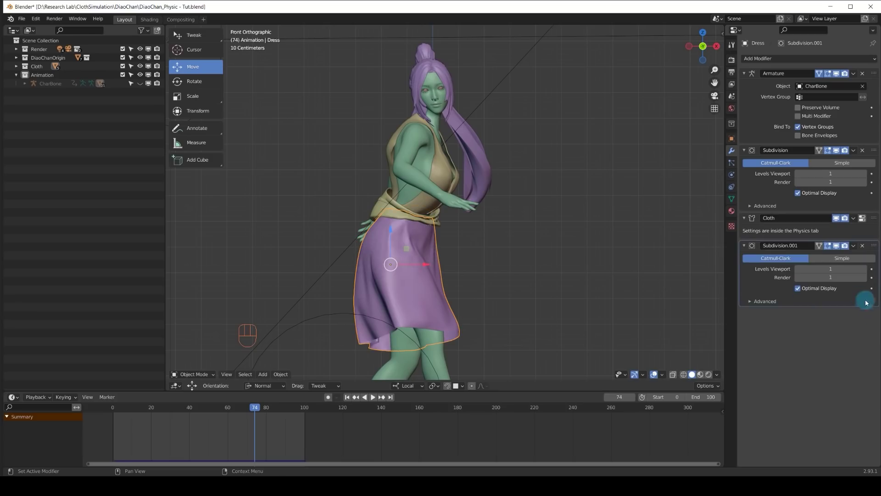
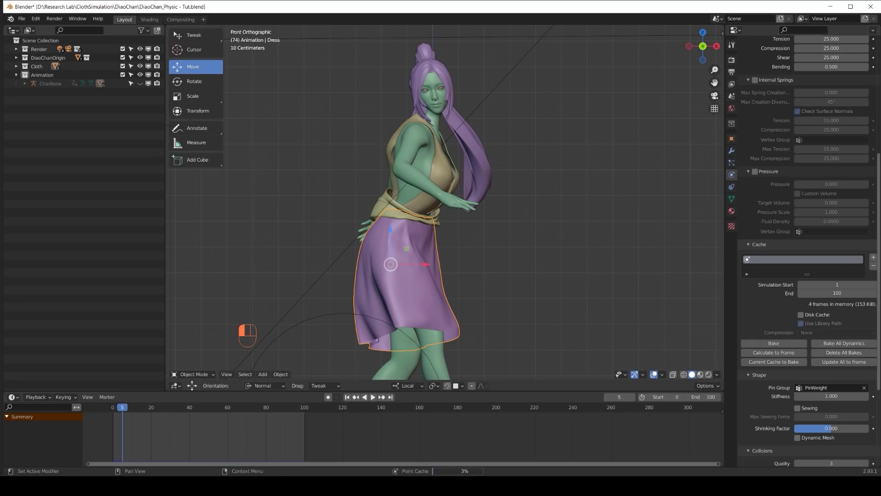
Step: Replay the re-baked dance from frame 1 and view the dress in Material Preview with its textures
{"action": "key", "text": "space"}
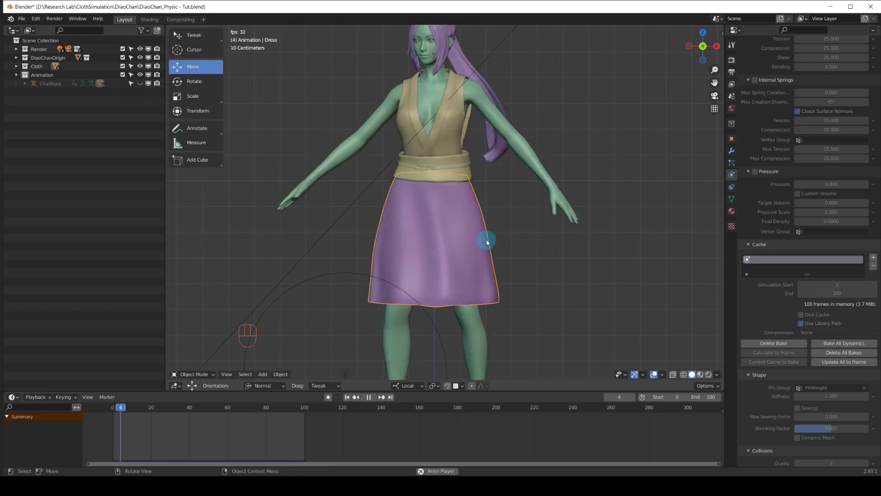
{"action": "key", "text": "space"}
{"action": "key", "text": "KP_1"}
{"action": "left_click", "coordinate": [244, 256]}
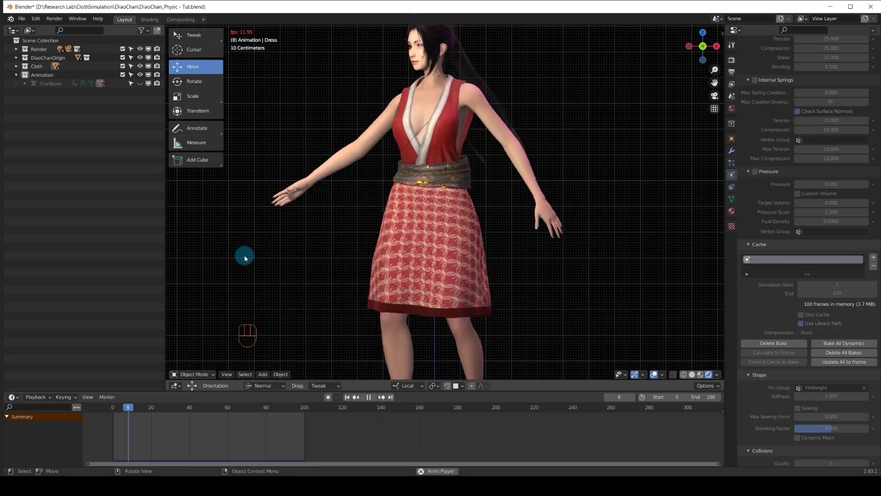
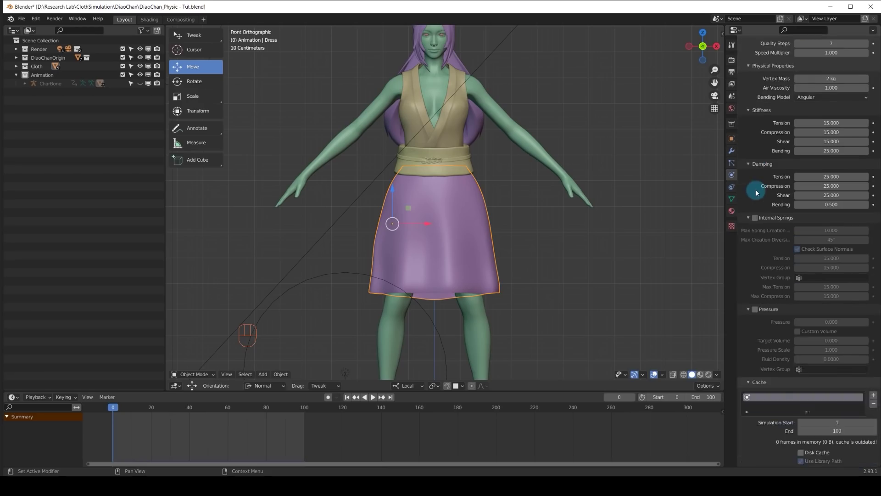
Step: Re-bake the cloth, play the dance textured, and zoom in on the skirt's folds from the side
{"action": "left_click_drag", "start_coordinate": [770, 234], "coordinate": [214, 310]}
{"action": "key", "text": "space"}
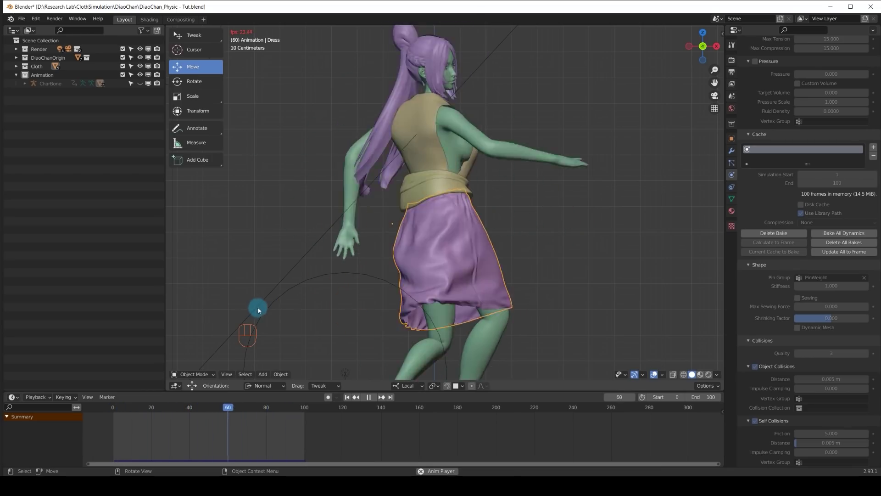
{"action": "key", "text": "space"}
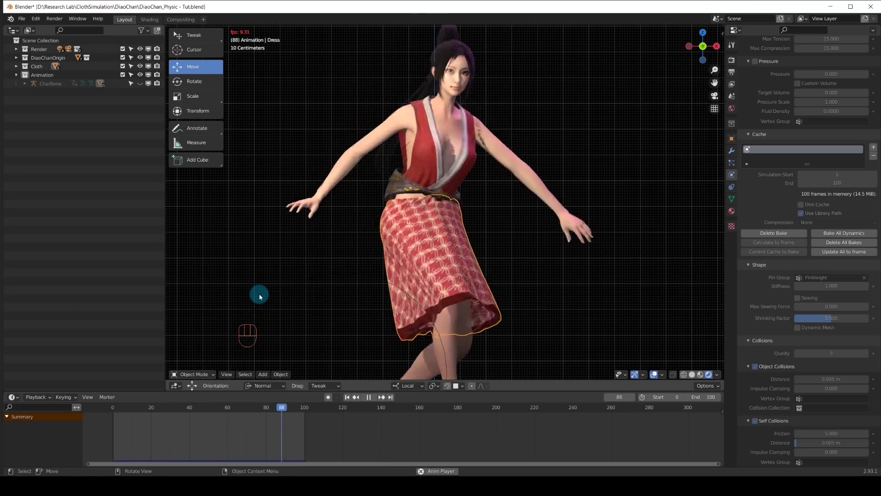
{"action": "left_click_drag", "start_coordinate": [299, 418], "coordinate": [377, 266]}
{"action": "left_click_drag", "start_coordinate": [383, 266], "coordinate": [437, 260]}
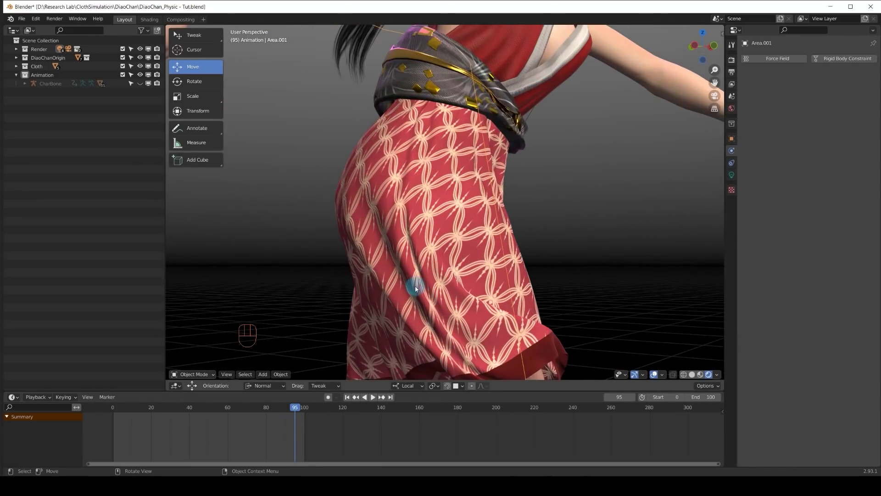